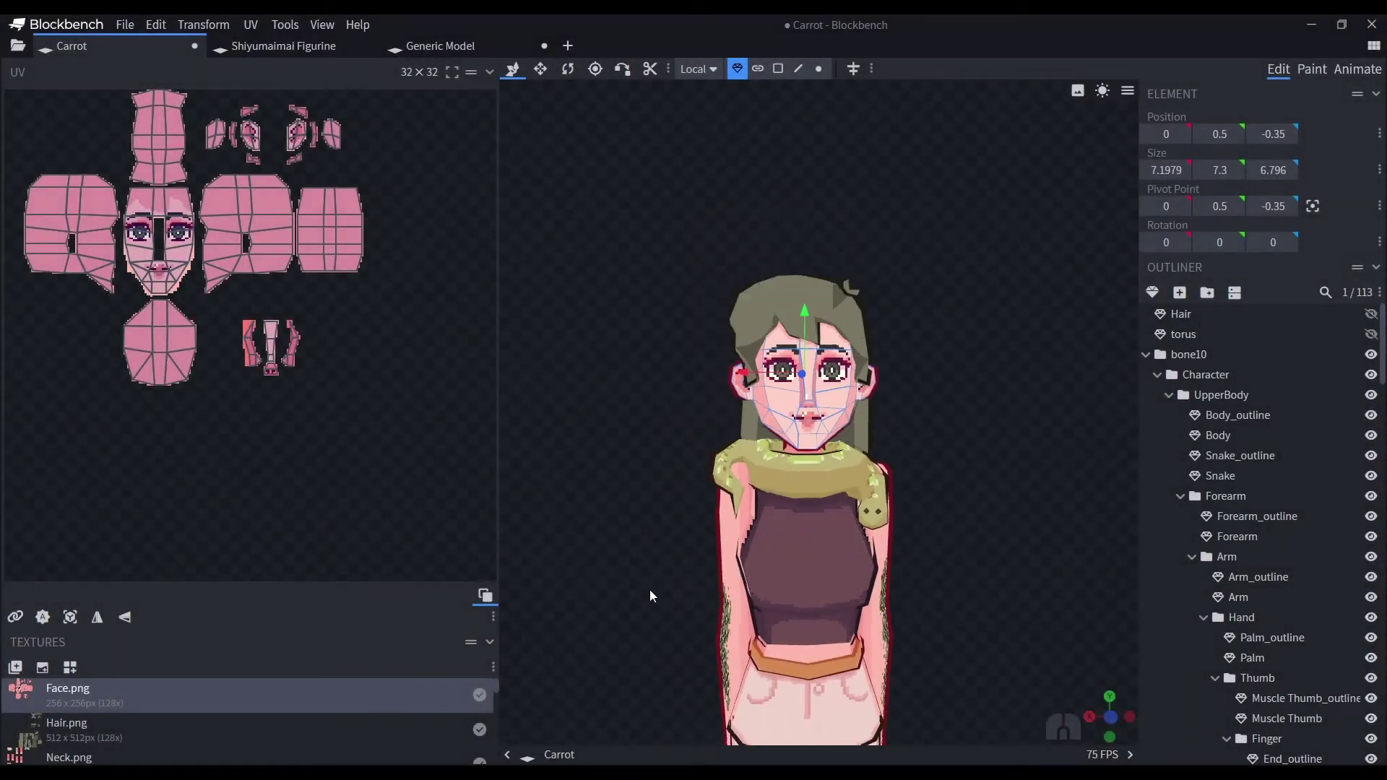
Switch to the Generic Model project, orbit around the head mesh, then return to the Carrot project.
click(991, 539)
click(981, 497)
drag(982, 503, 499, 65)
drag(483, 49, 658, 285)
drag(966, 341, 1067, 367)
drag(1022, 382, 948, 318)
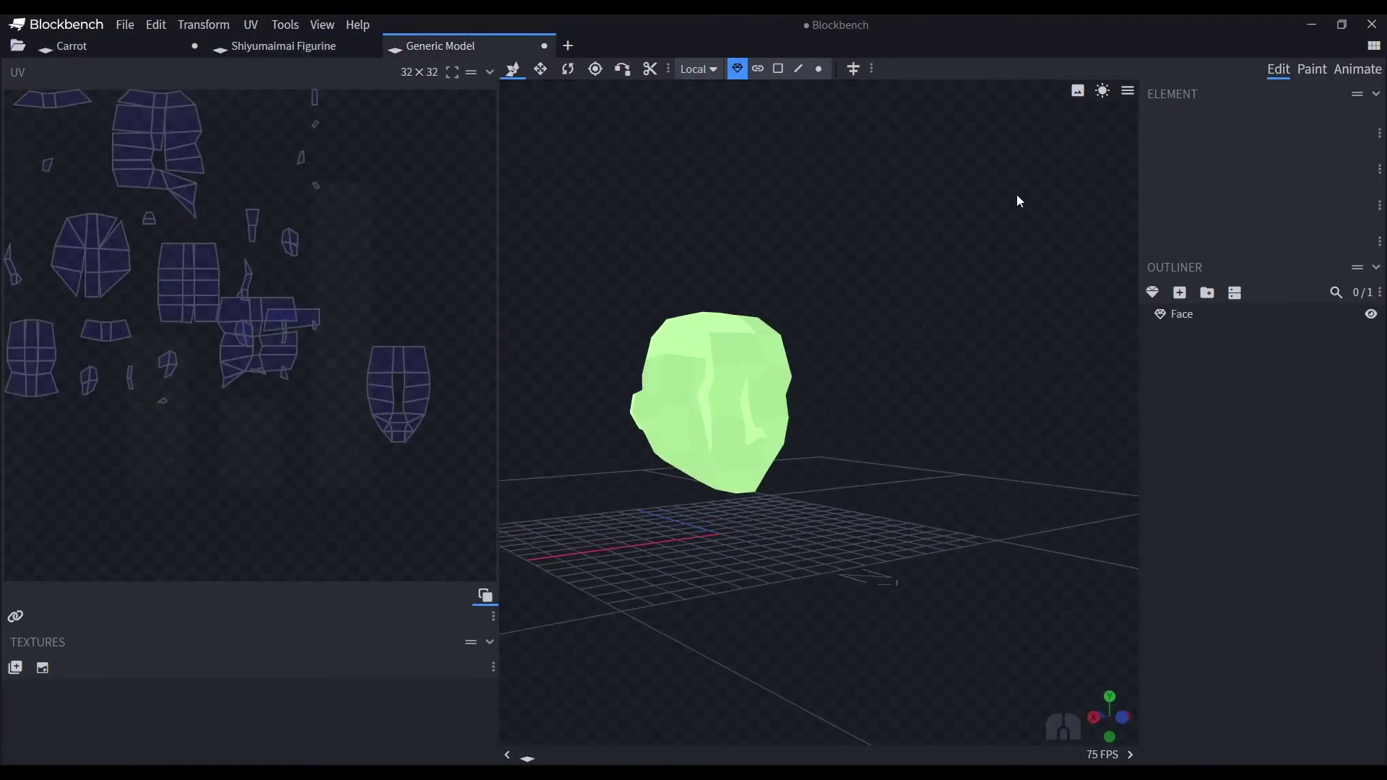
double_click(1111, 91)
click(1346, 46)
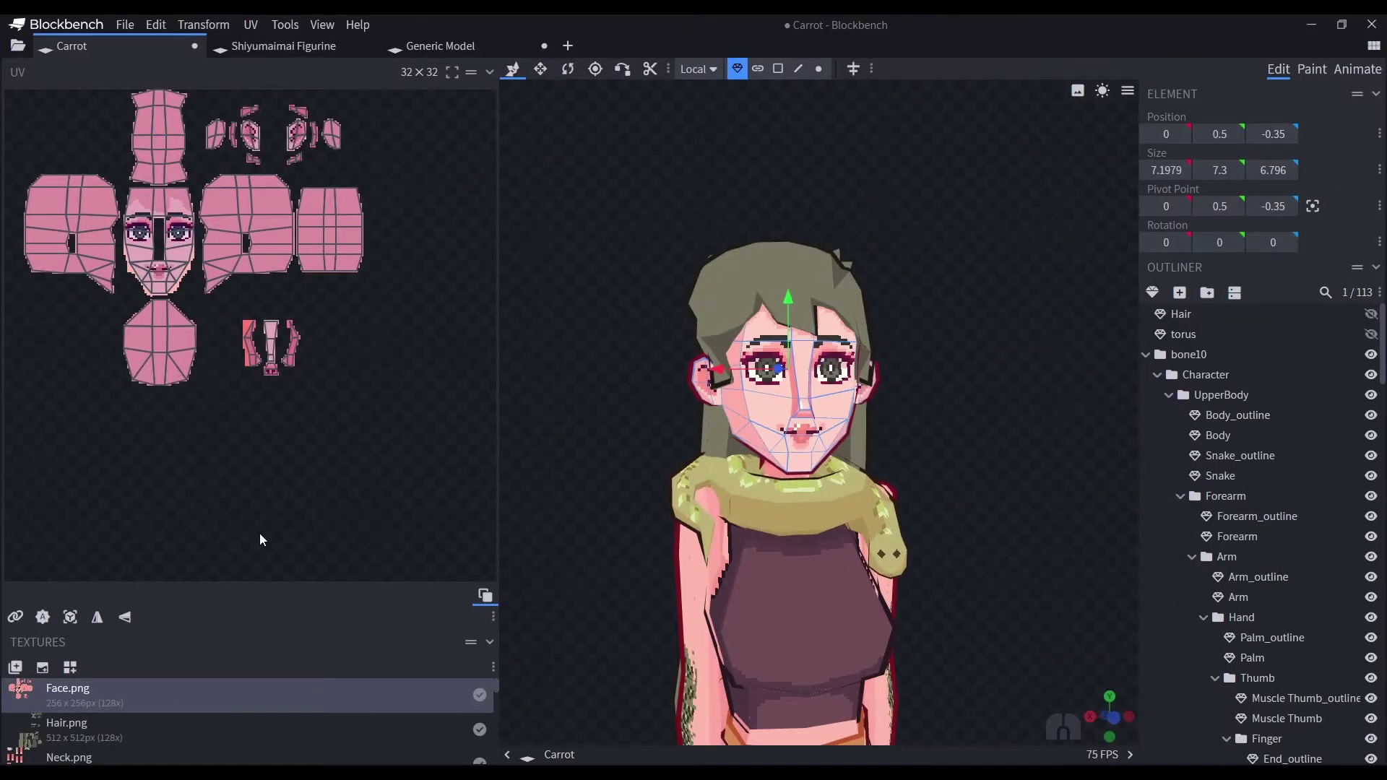
Review the MTools plugin details in the plugin manager and close it.
click(125, 31)
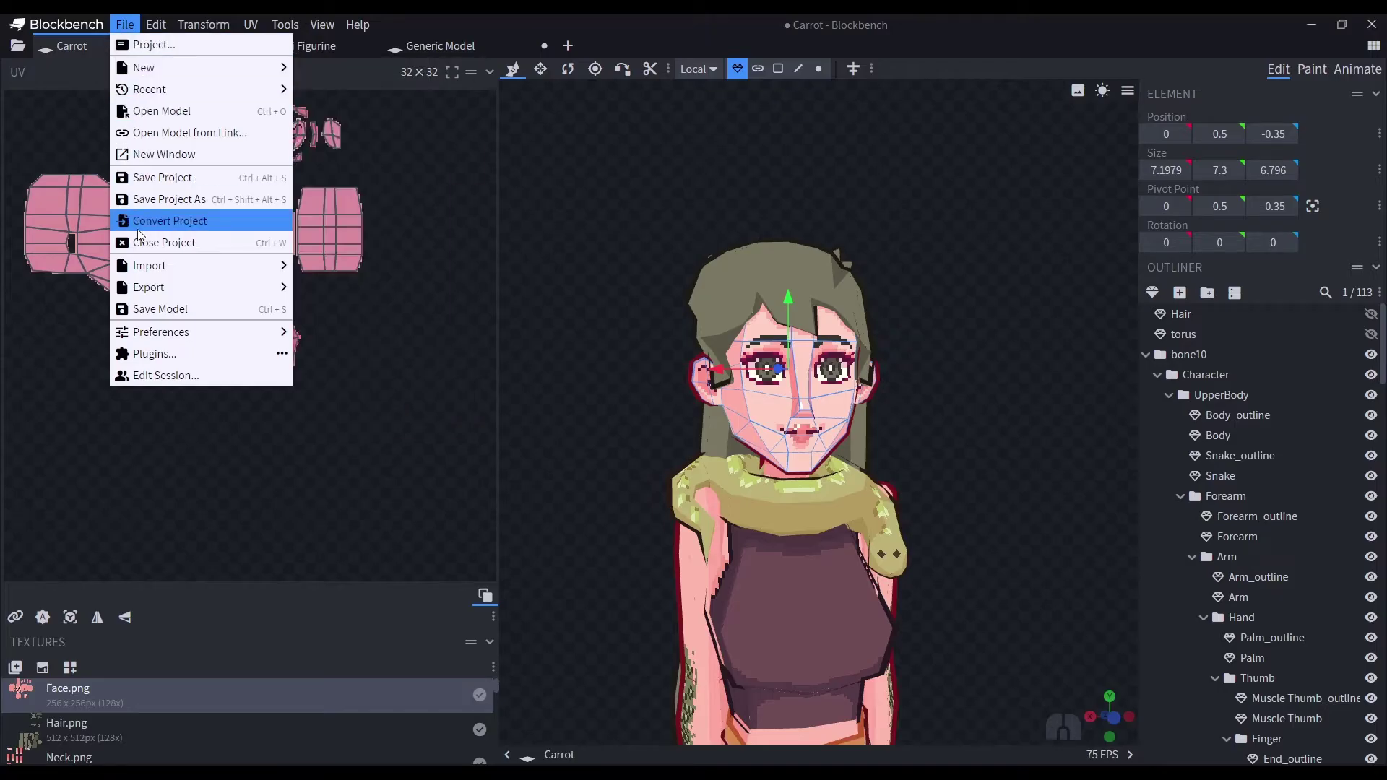
click(149, 353)
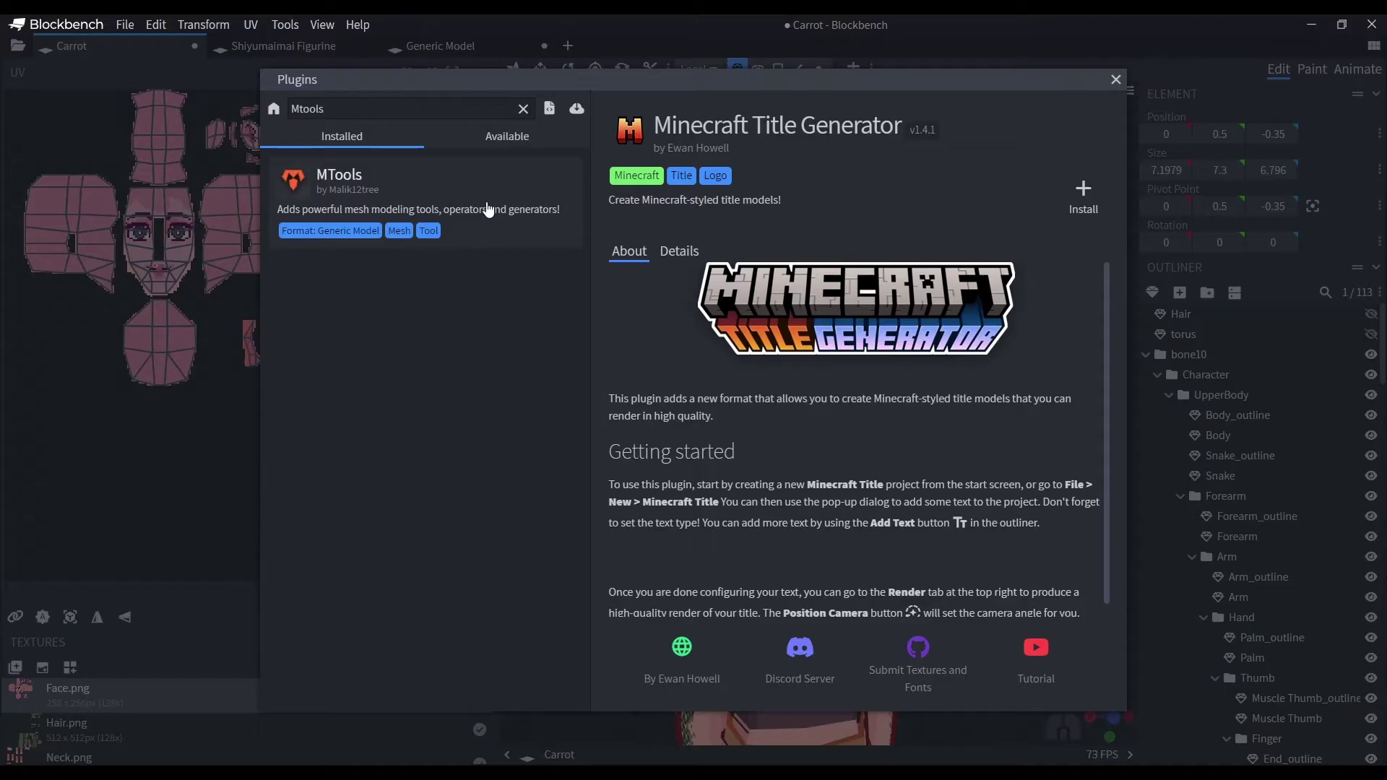
click(493, 203)
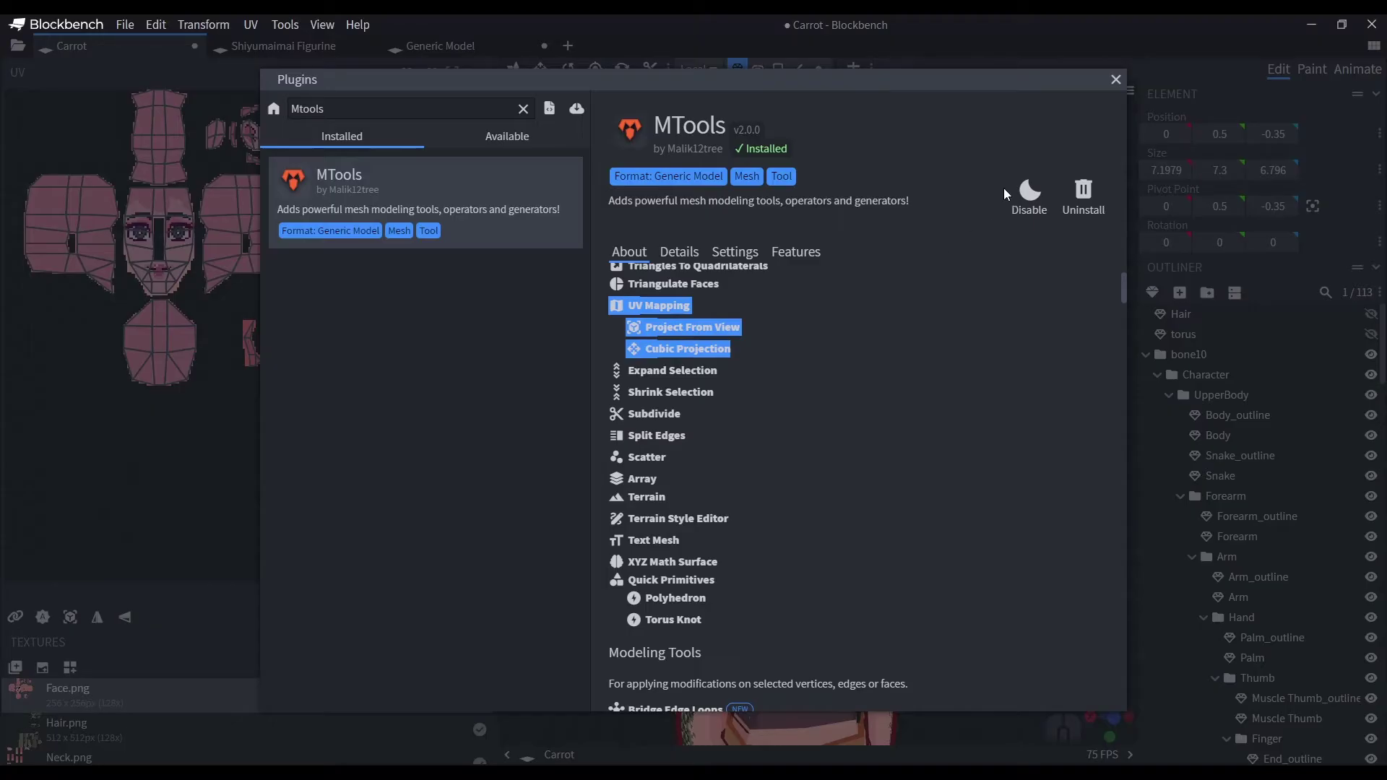
click(1127, 88)
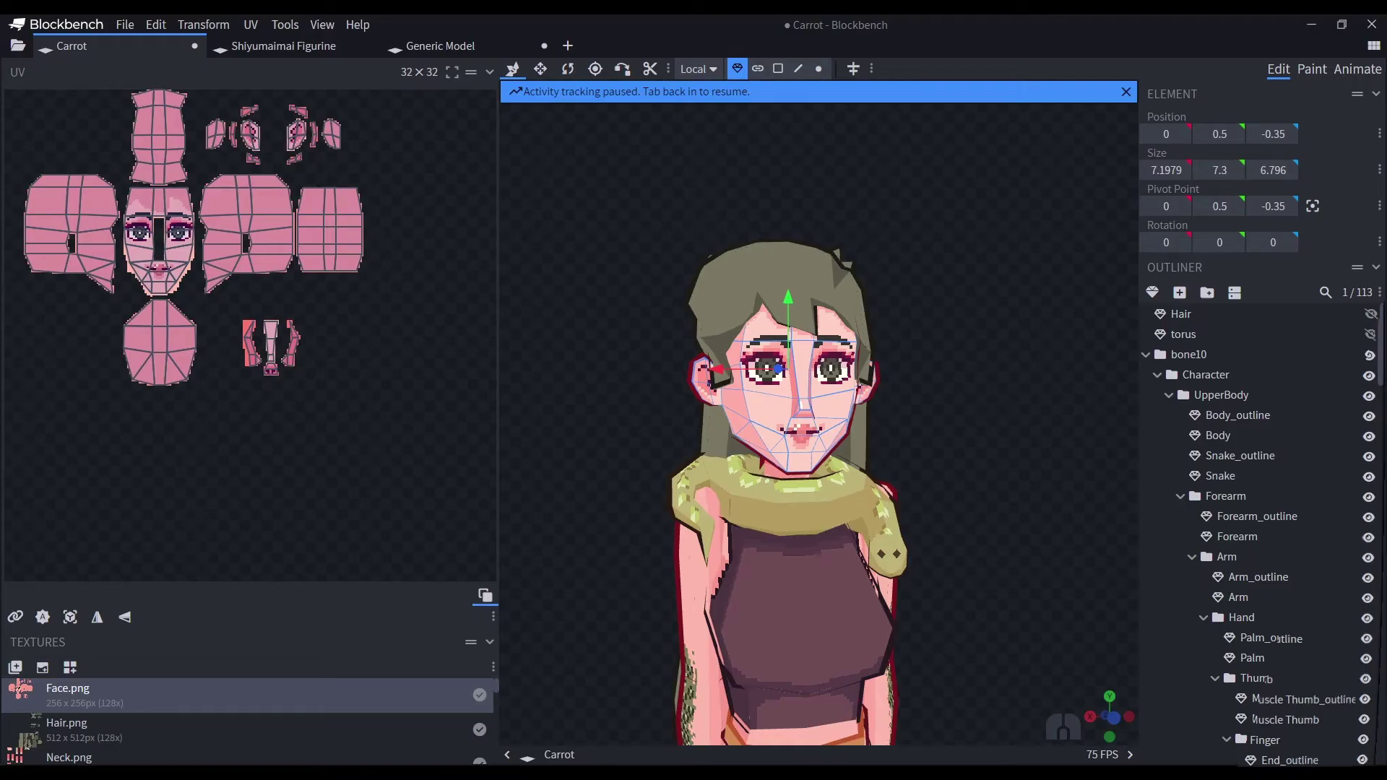
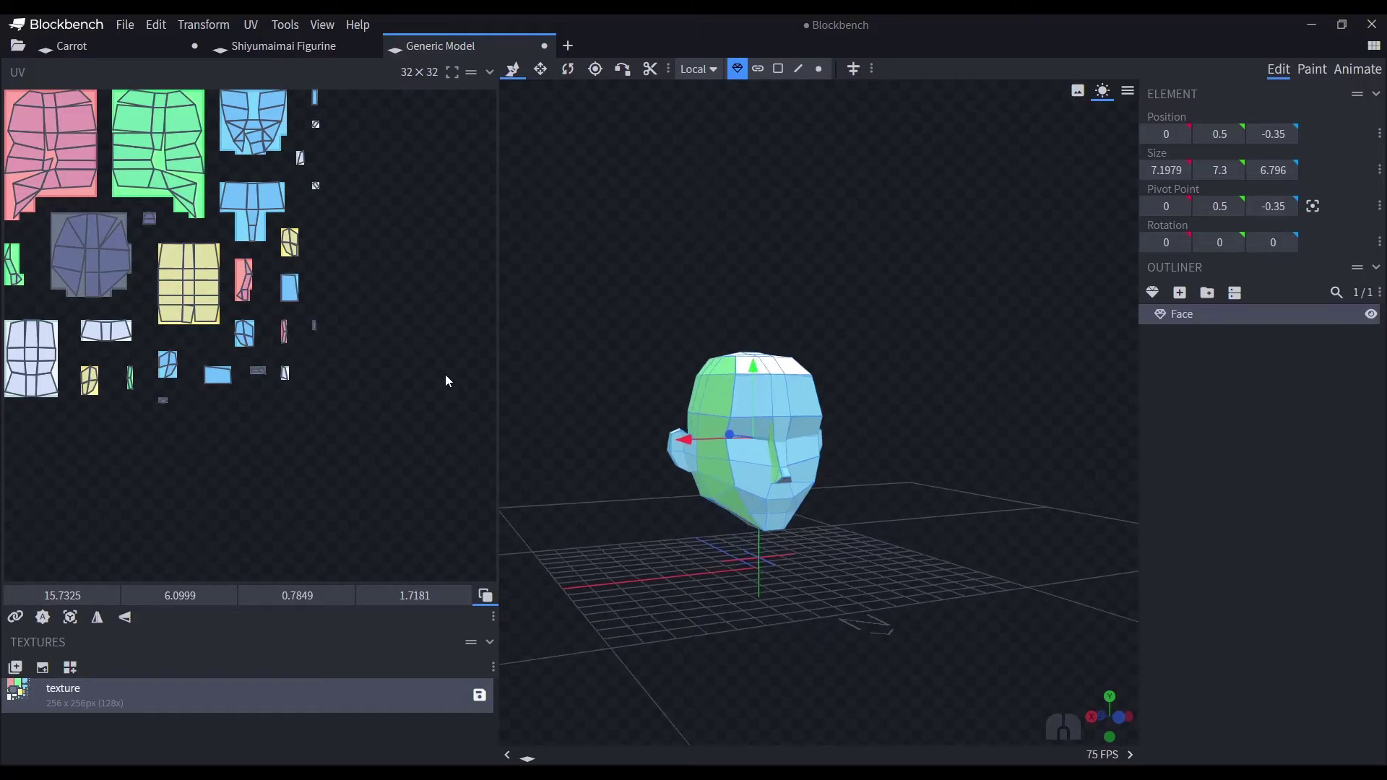
Return to the Generic Model project and inspect its UV layout and head at an angle.
click(400, 352)
click(620, 362)
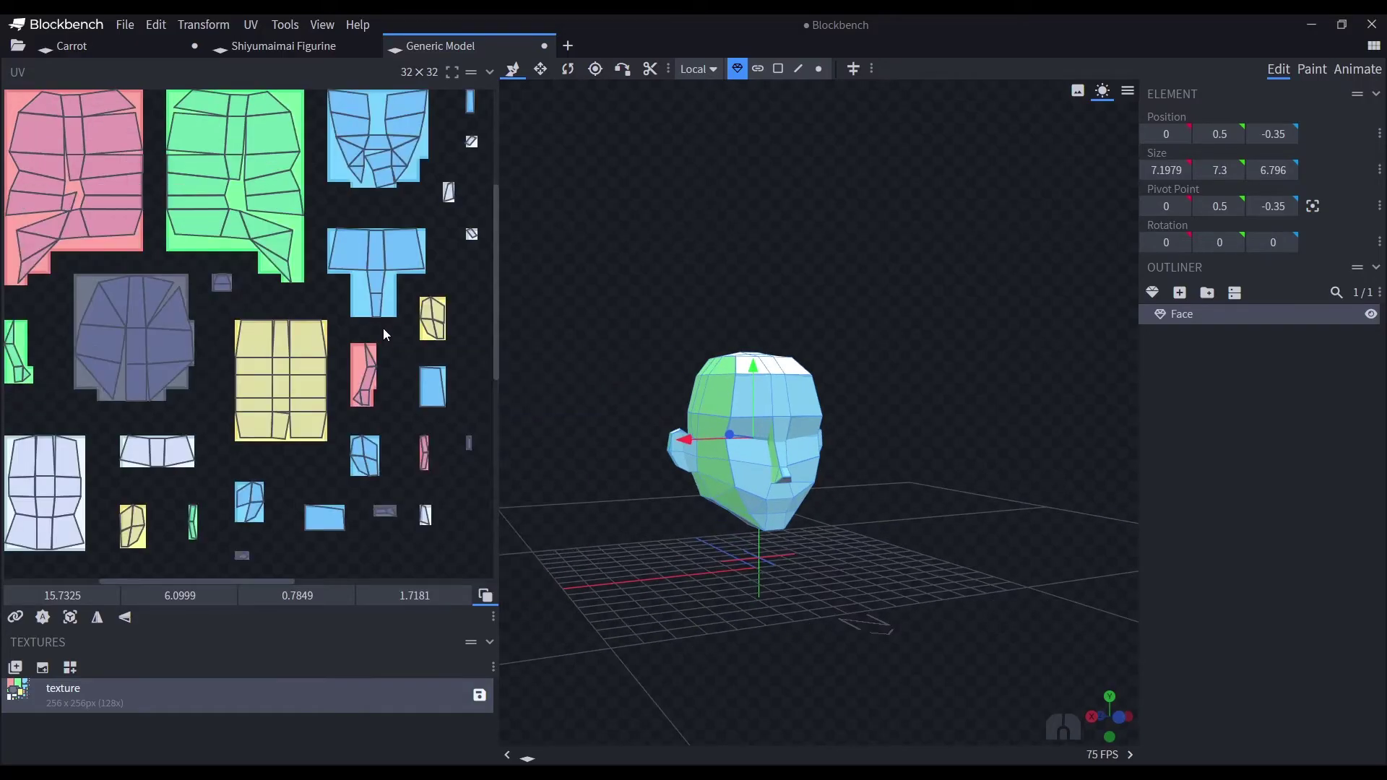
drag(385, 331, 413, 338)
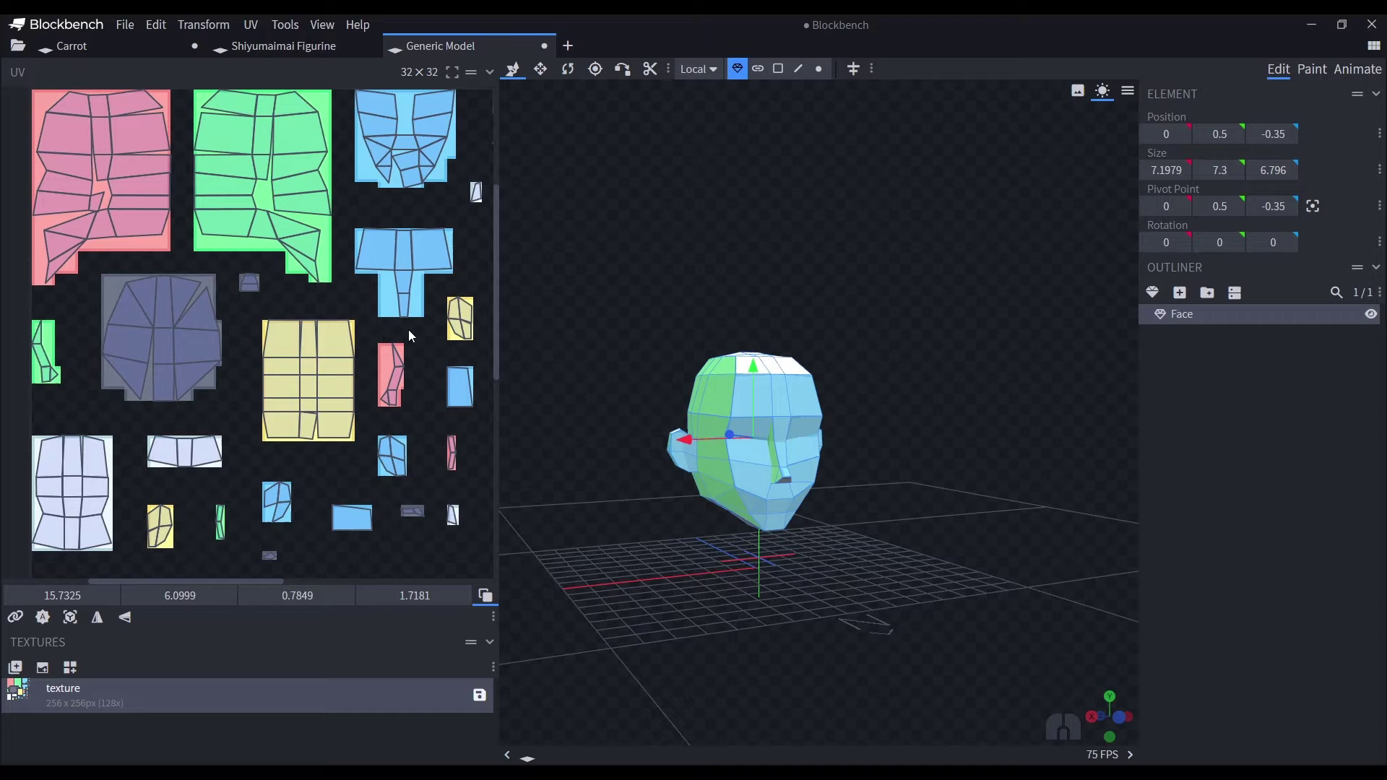
drag(416, 343, 399, 336)
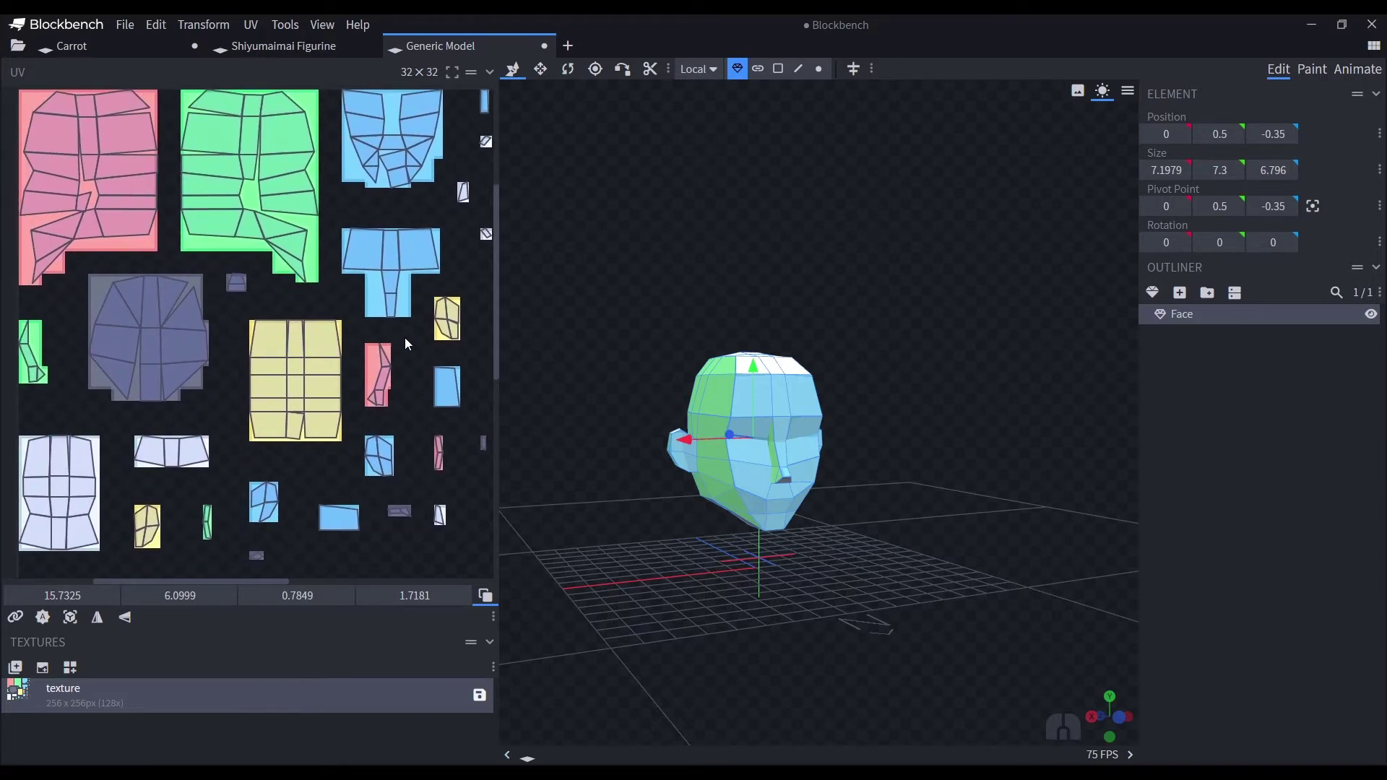
Enable face selection and step the view around the head with the numpad, undoing two stray changes.
click(632, 528)
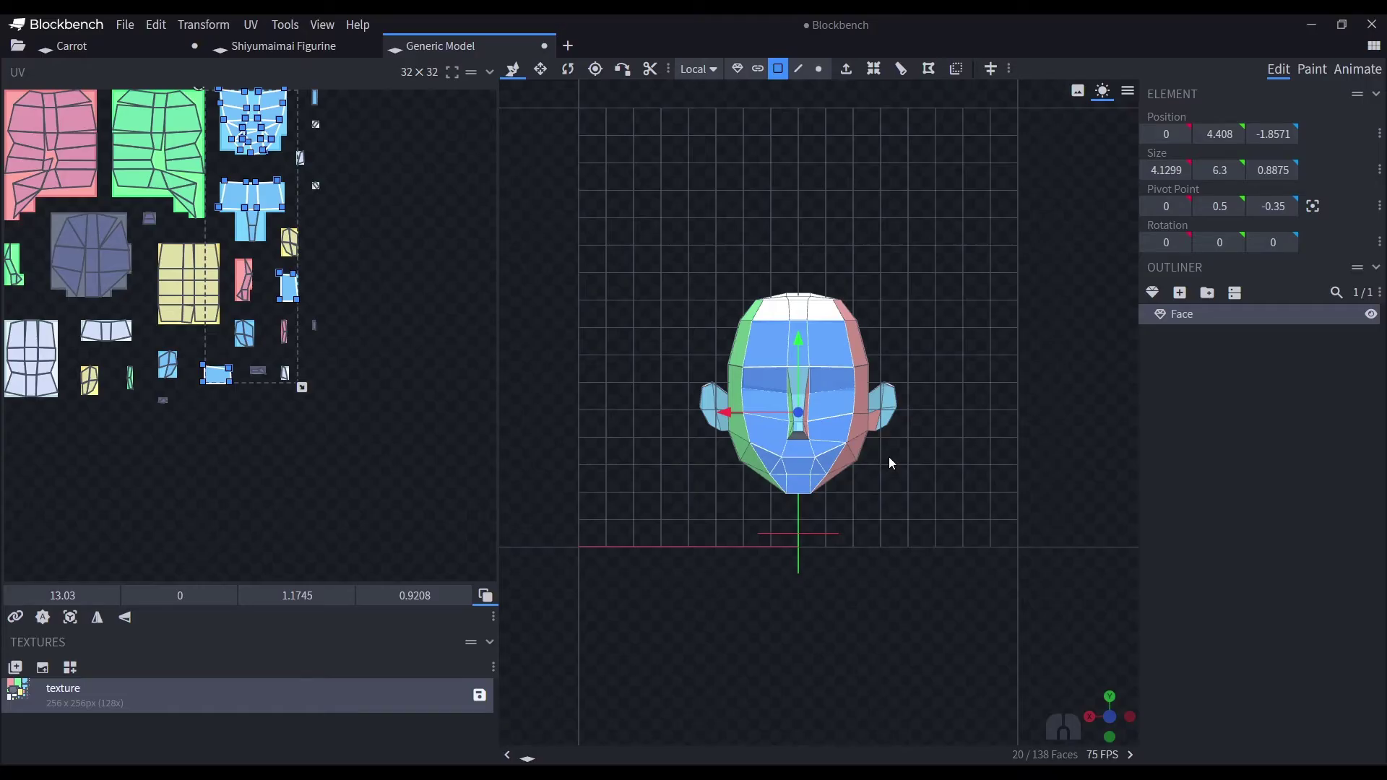
key(KP_6)
key(KP_6)
key(KP_6)
key(KP_6)
key(KP_6)
key(KP_6)
key(KP_6)
key(KP_6)
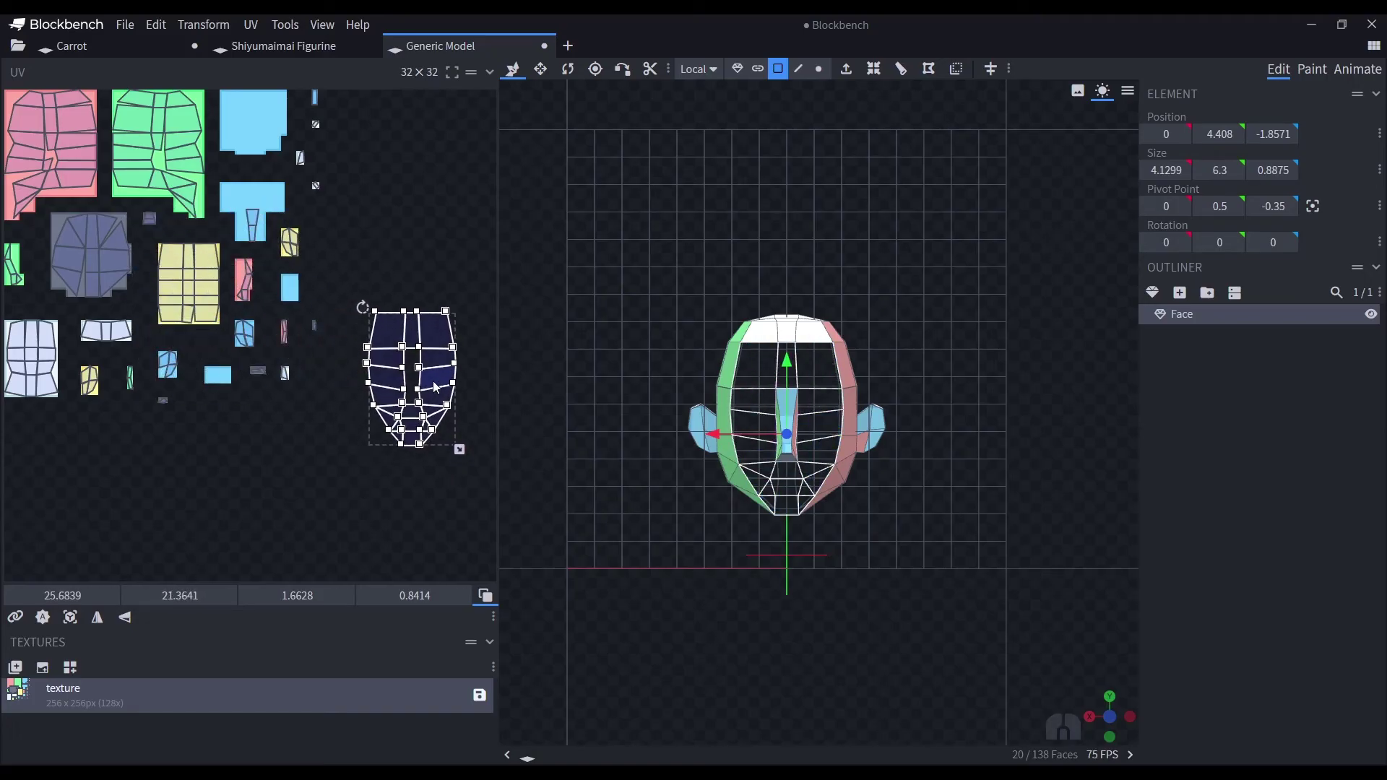
key(ctrl+z)
key(ctrl+z)
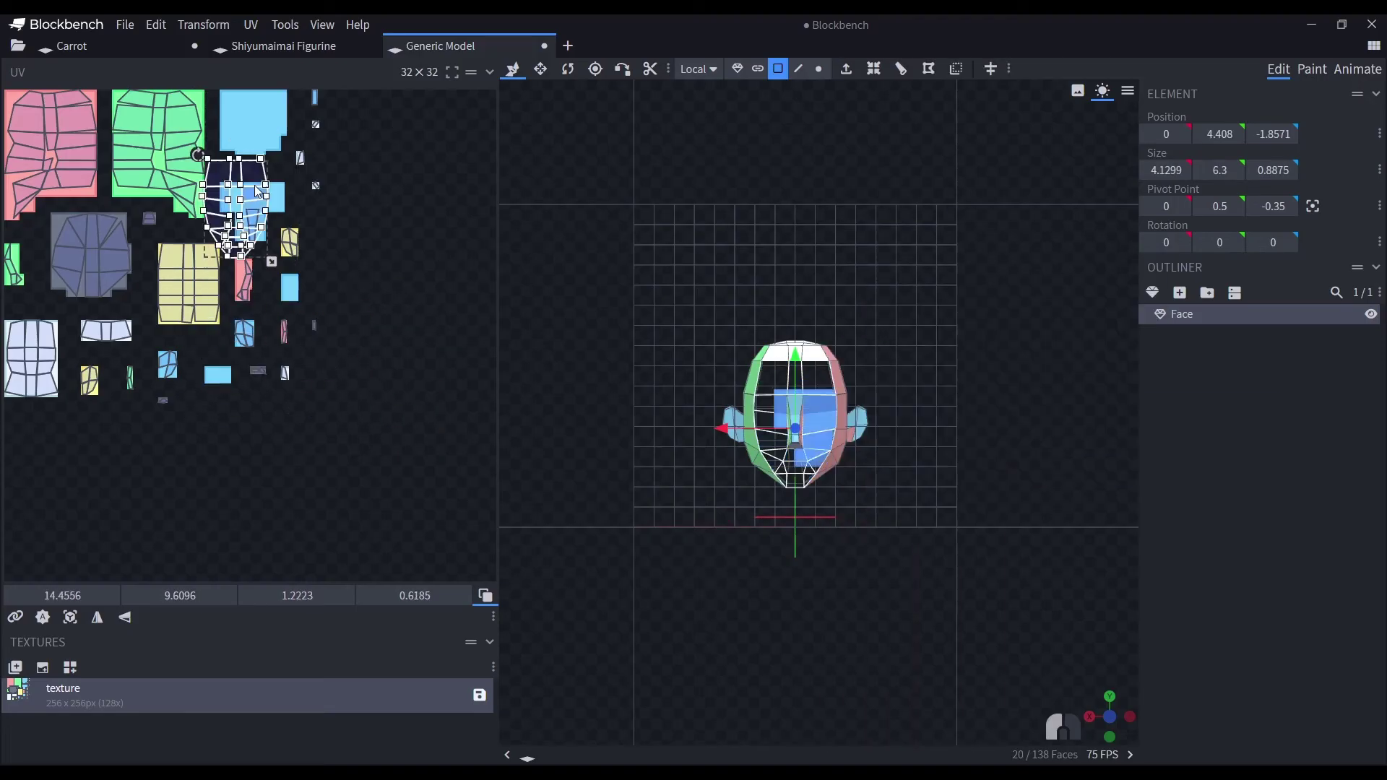
Snap the viewport to the side orthographic views of the head for projection.
key(KP_1)
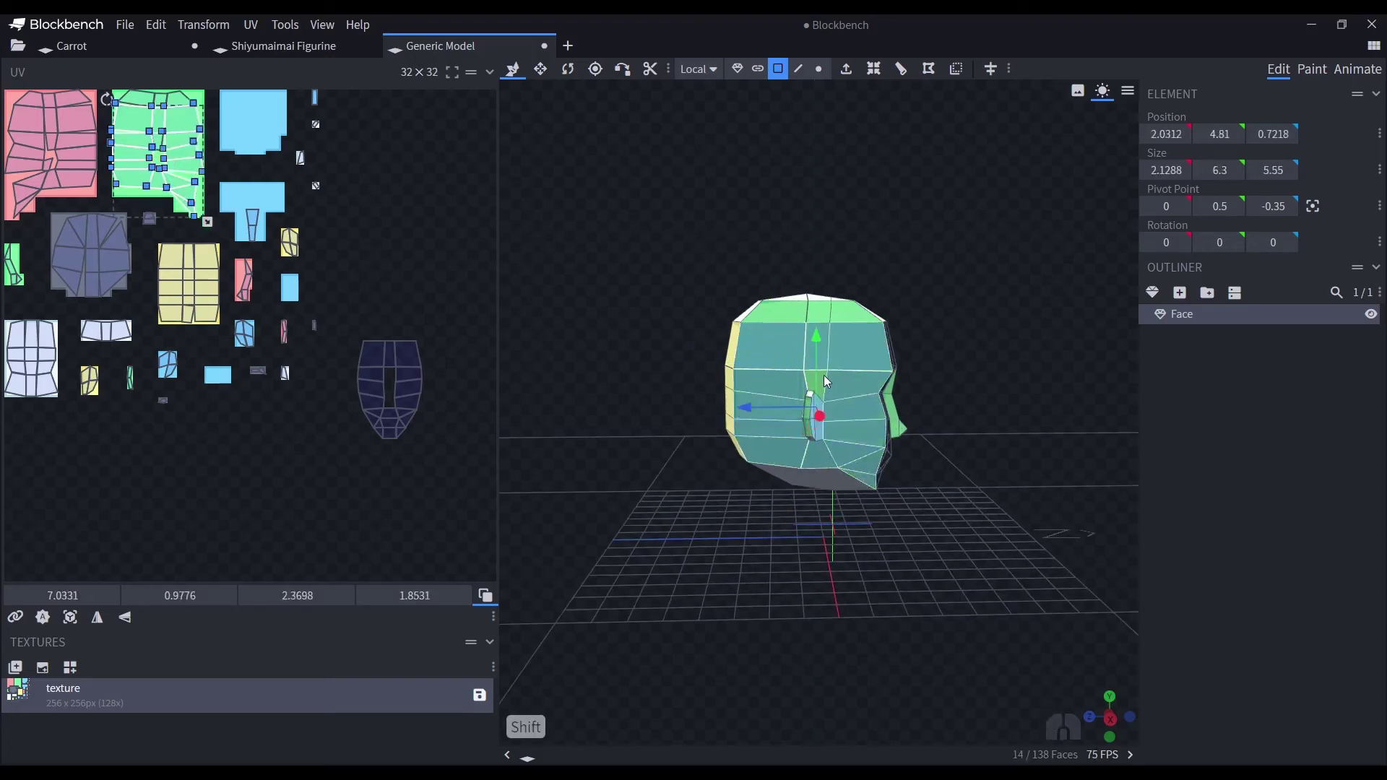
key(KP_7)
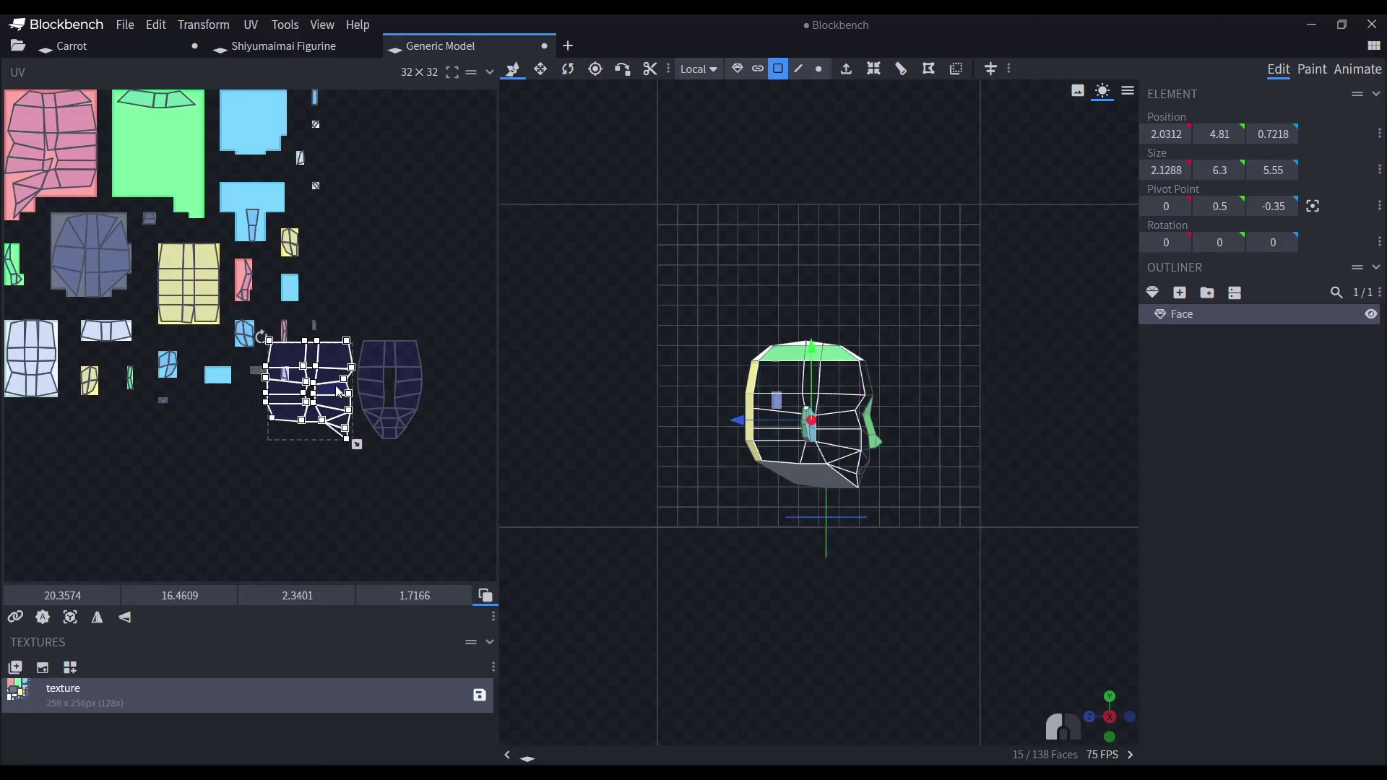
key(KP_9)
Select the head's other-side faces, project them from view and place the new island beside the others.
click(831, 392)
click(822, 410)
drag(817, 430, 794, 469)
click(795, 488)
click(830, 461)
drag(866, 462, 862, 442)
click(861, 395)
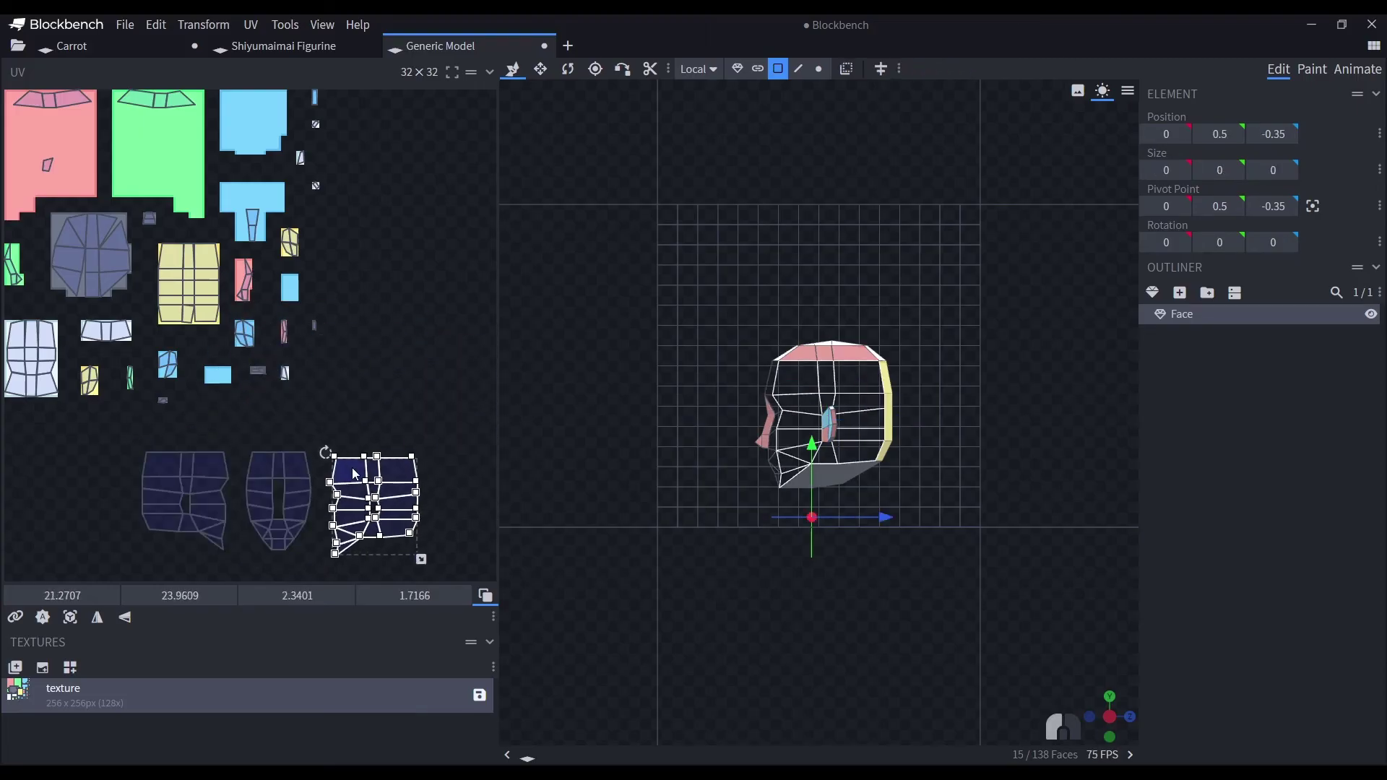
From the back view, select the back faces and project them into a fourth island in the row.
key(KP_4)
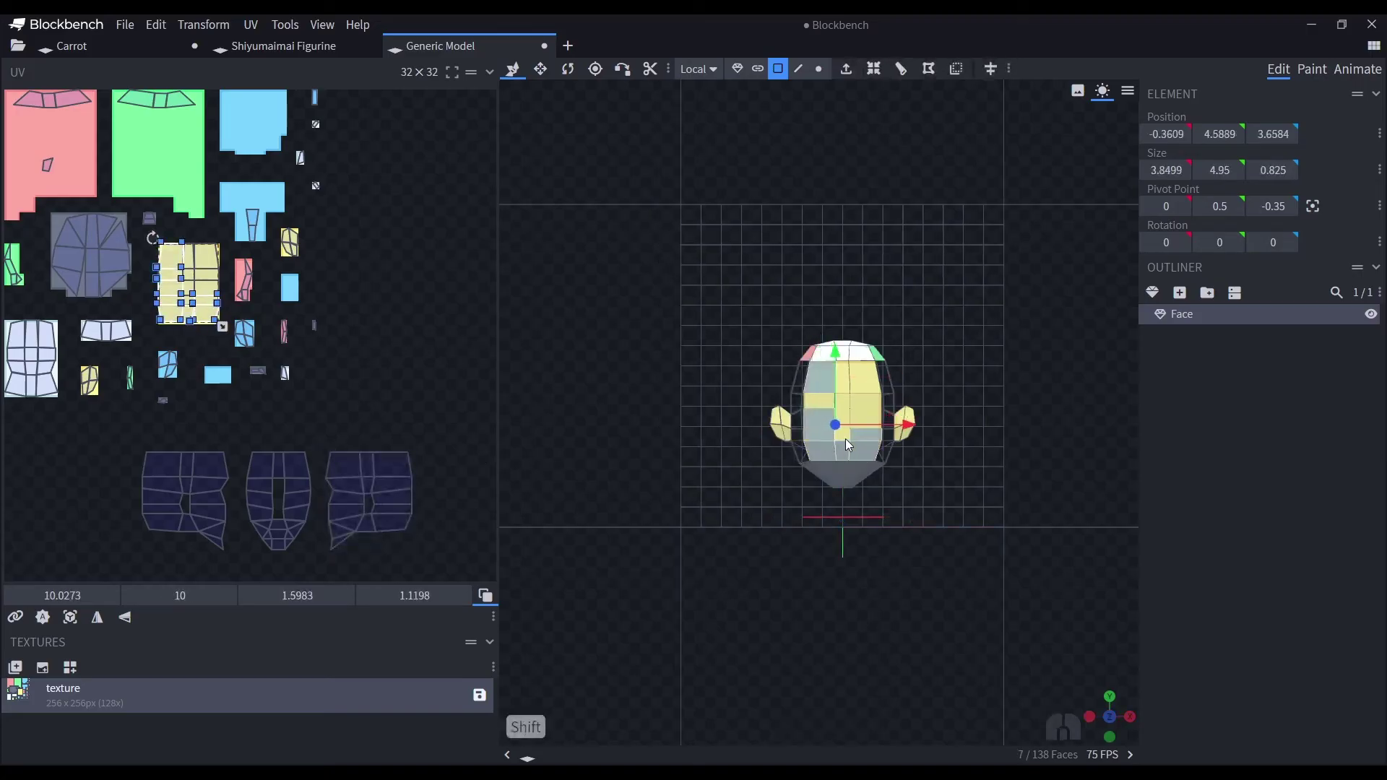
click(854, 406)
key(space)
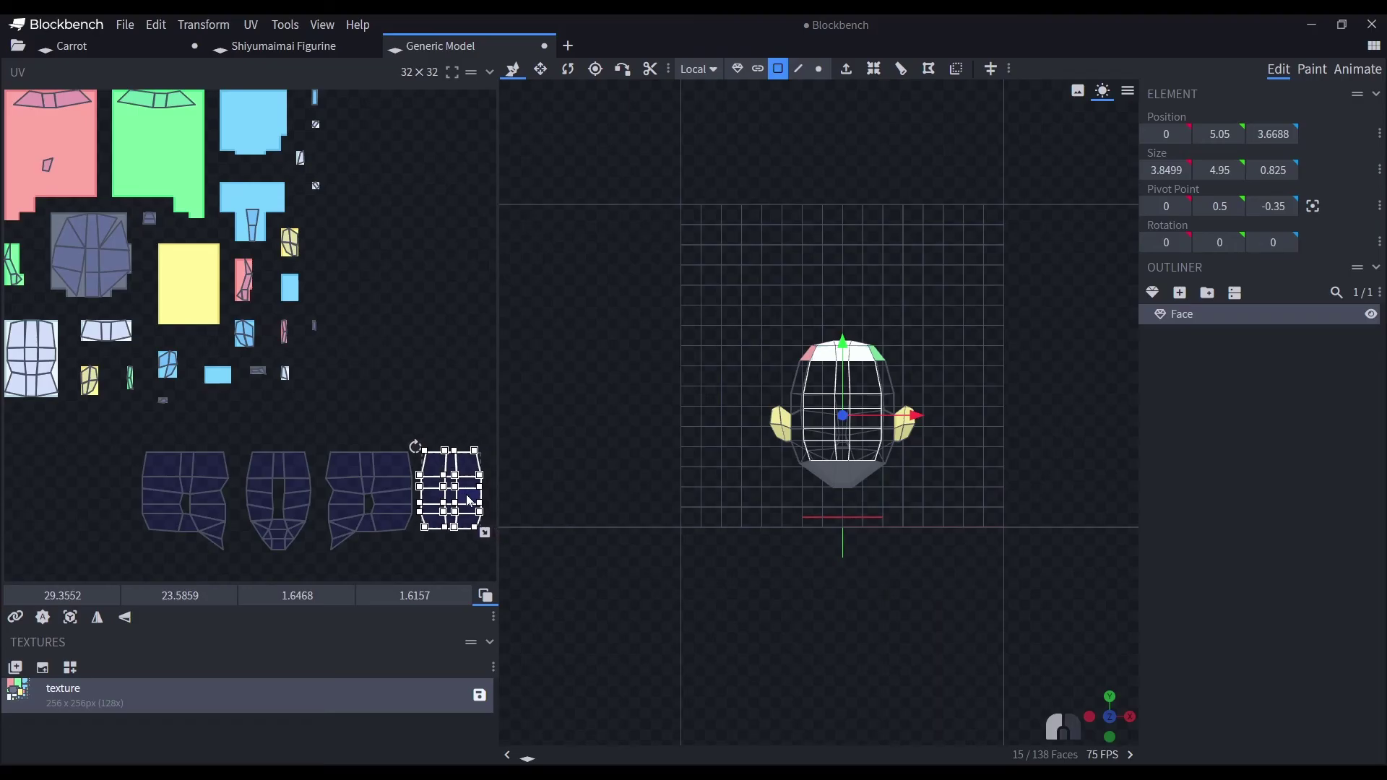
key(KP_8)
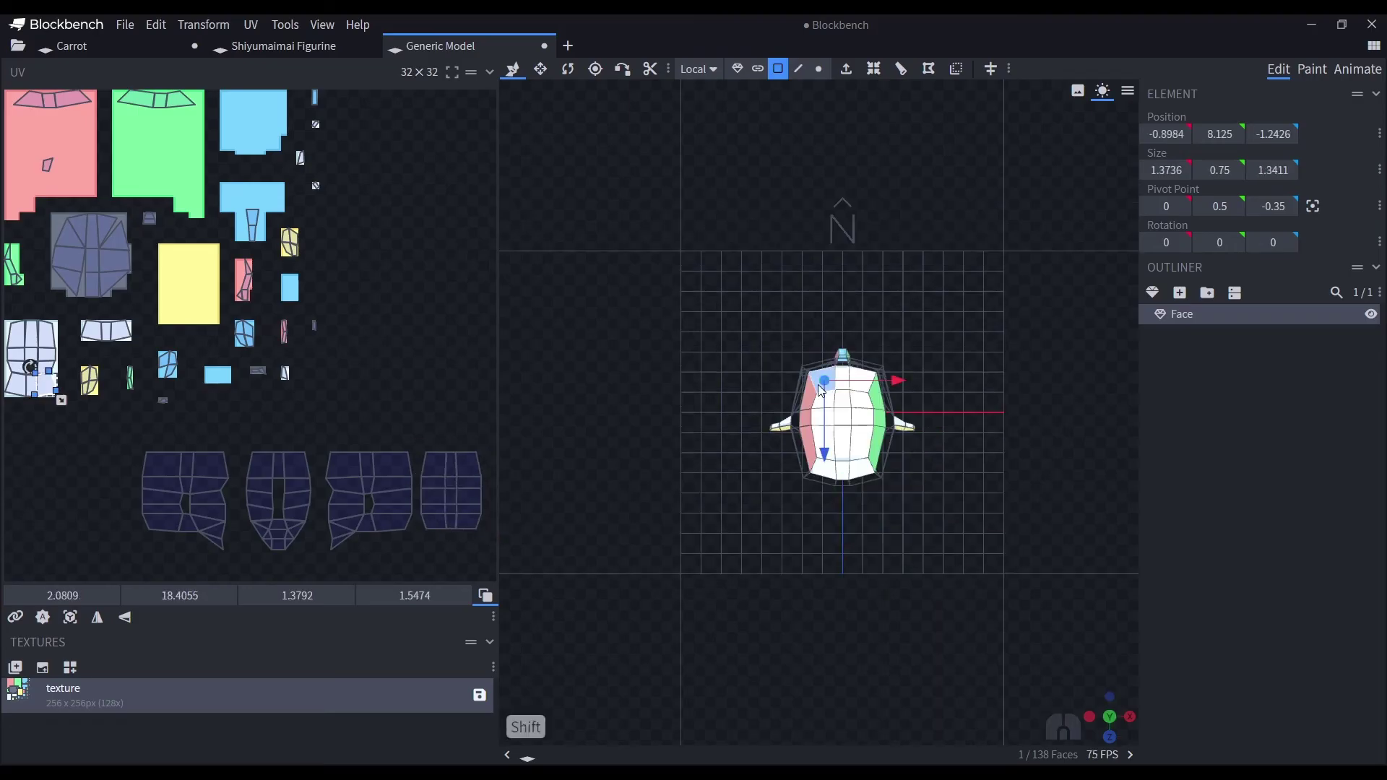
In top view, select the top faces and project them from view via MTools UV Mapping.
click(832, 462)
click(849, 472)
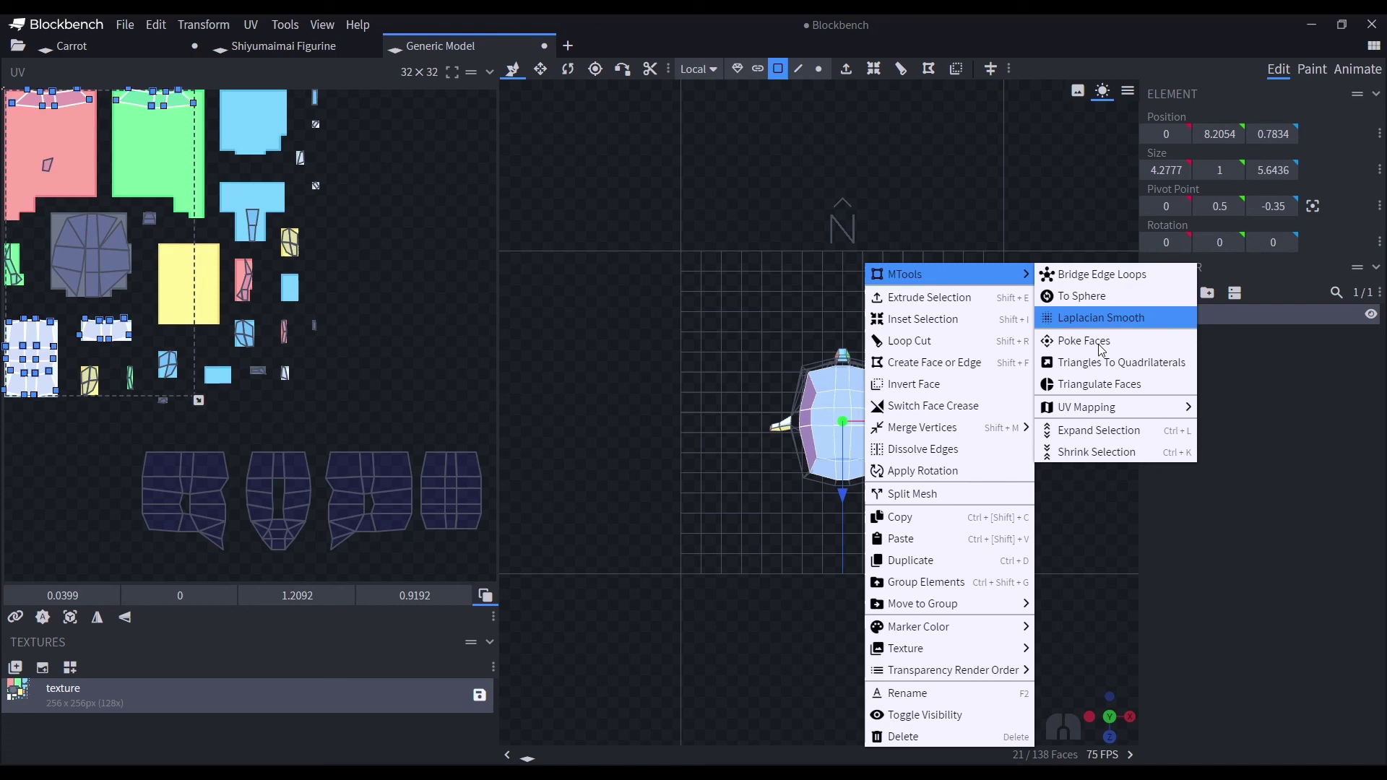
click(306, 426)
From underneath, project the underside faces and move that island next to the top island above the row.
key(KP_2)
click(833, 367)
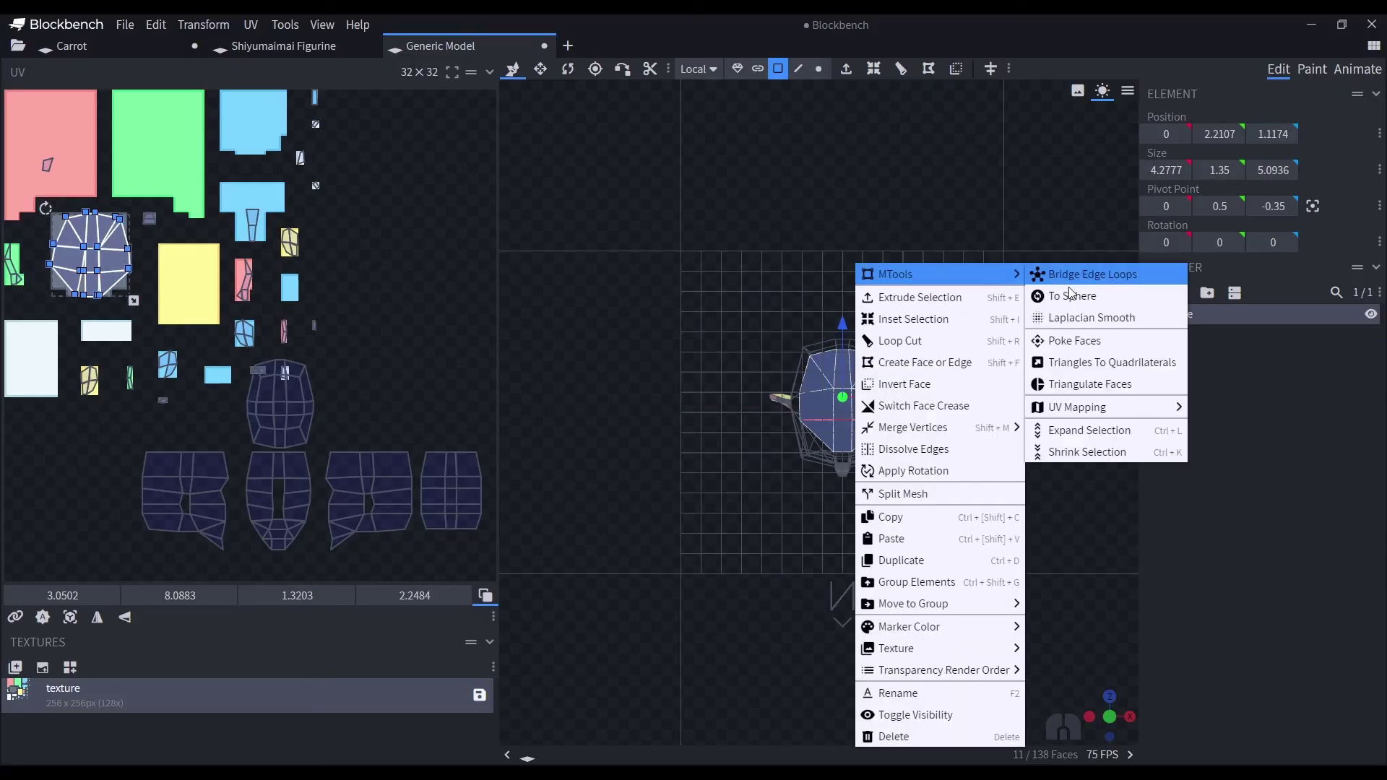
drag(123, 616, 294, 356)
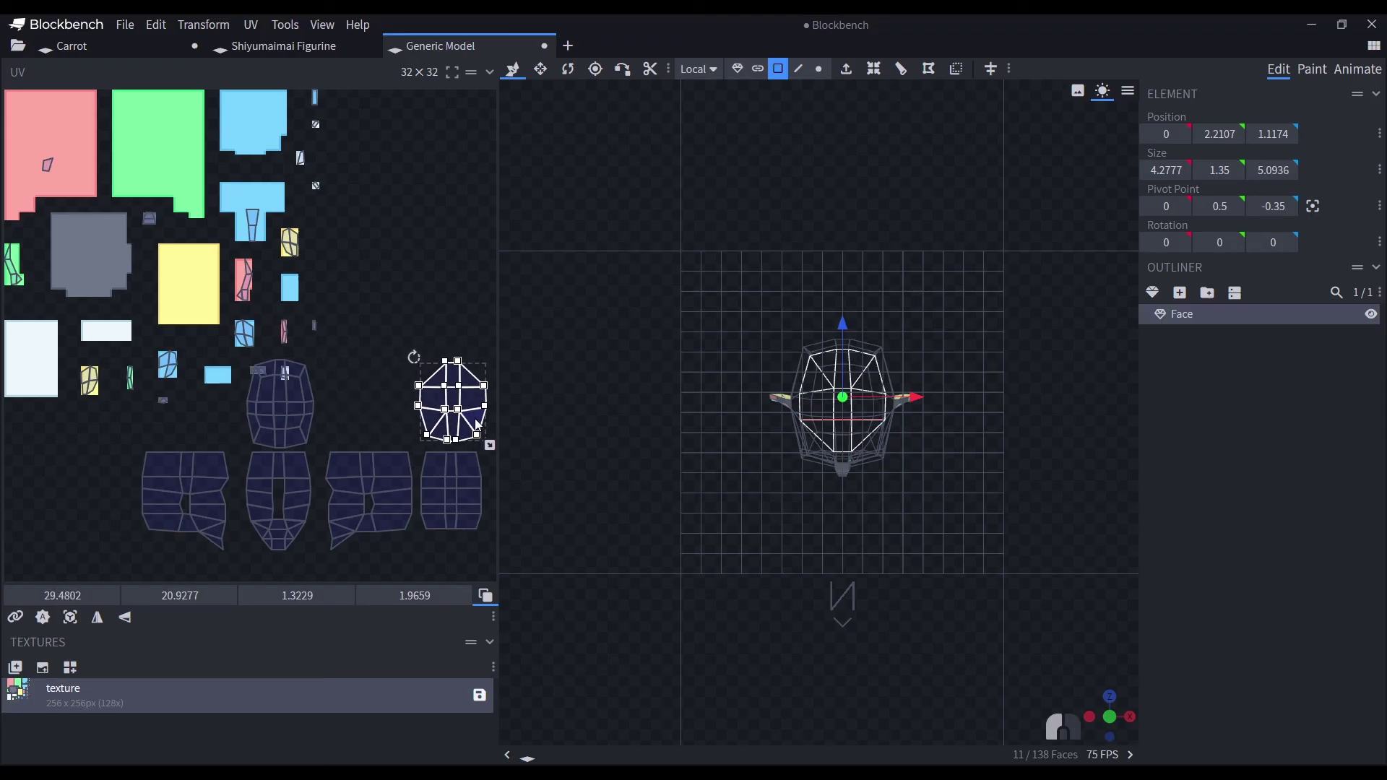
key(KP_1)
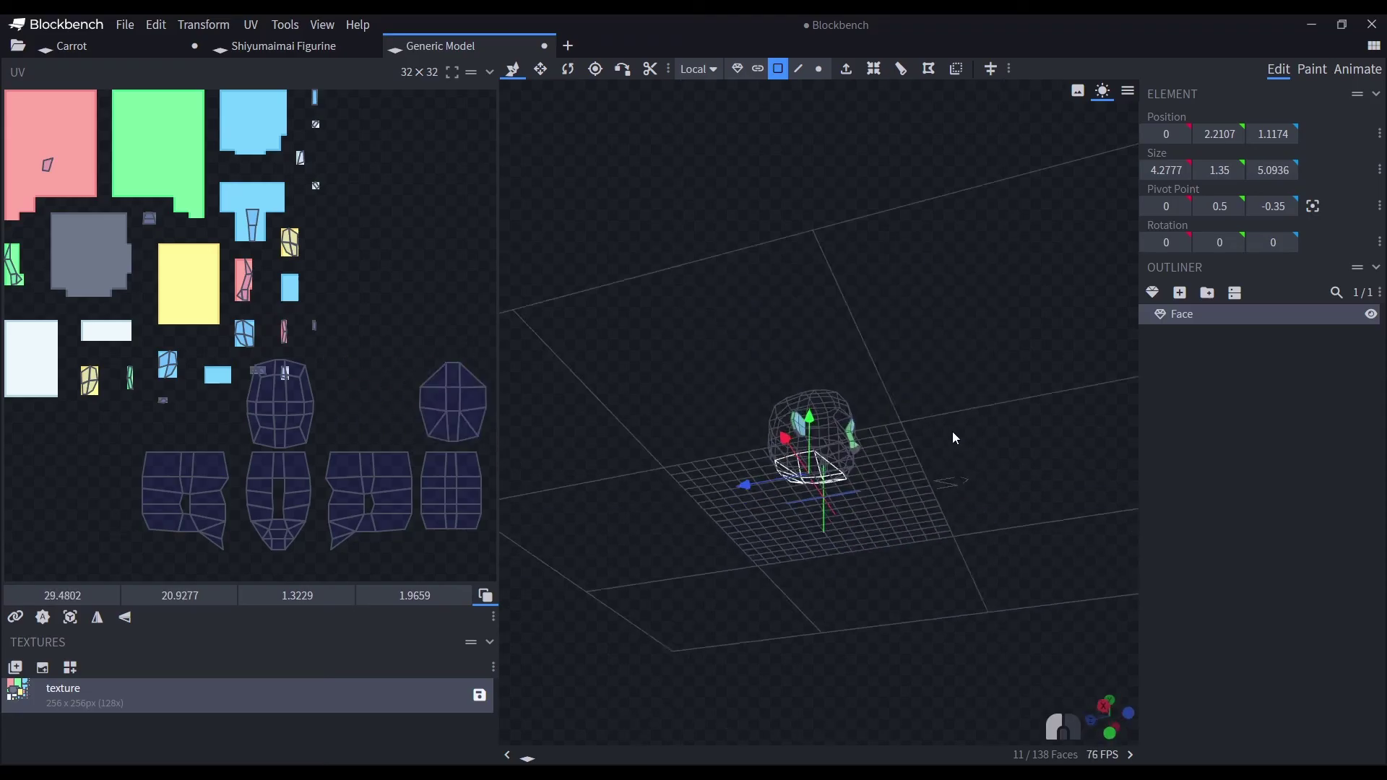